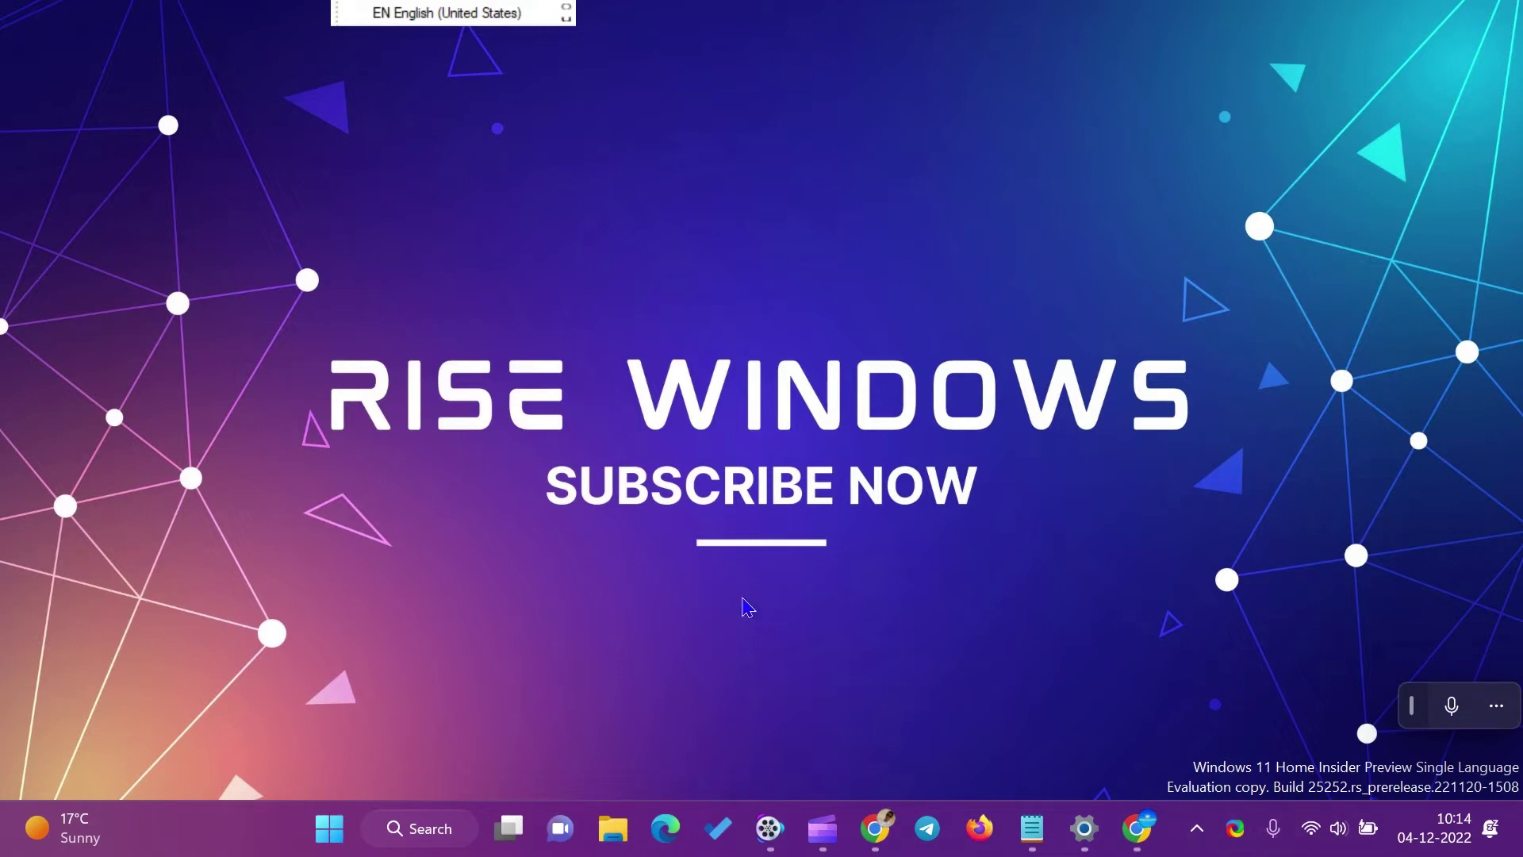
# Step: Launch Windows Settings from the taskbar
pyautogui.click(1204, 839)
pyautogui.click(1205, 839)
pyautogui.press('super+l')
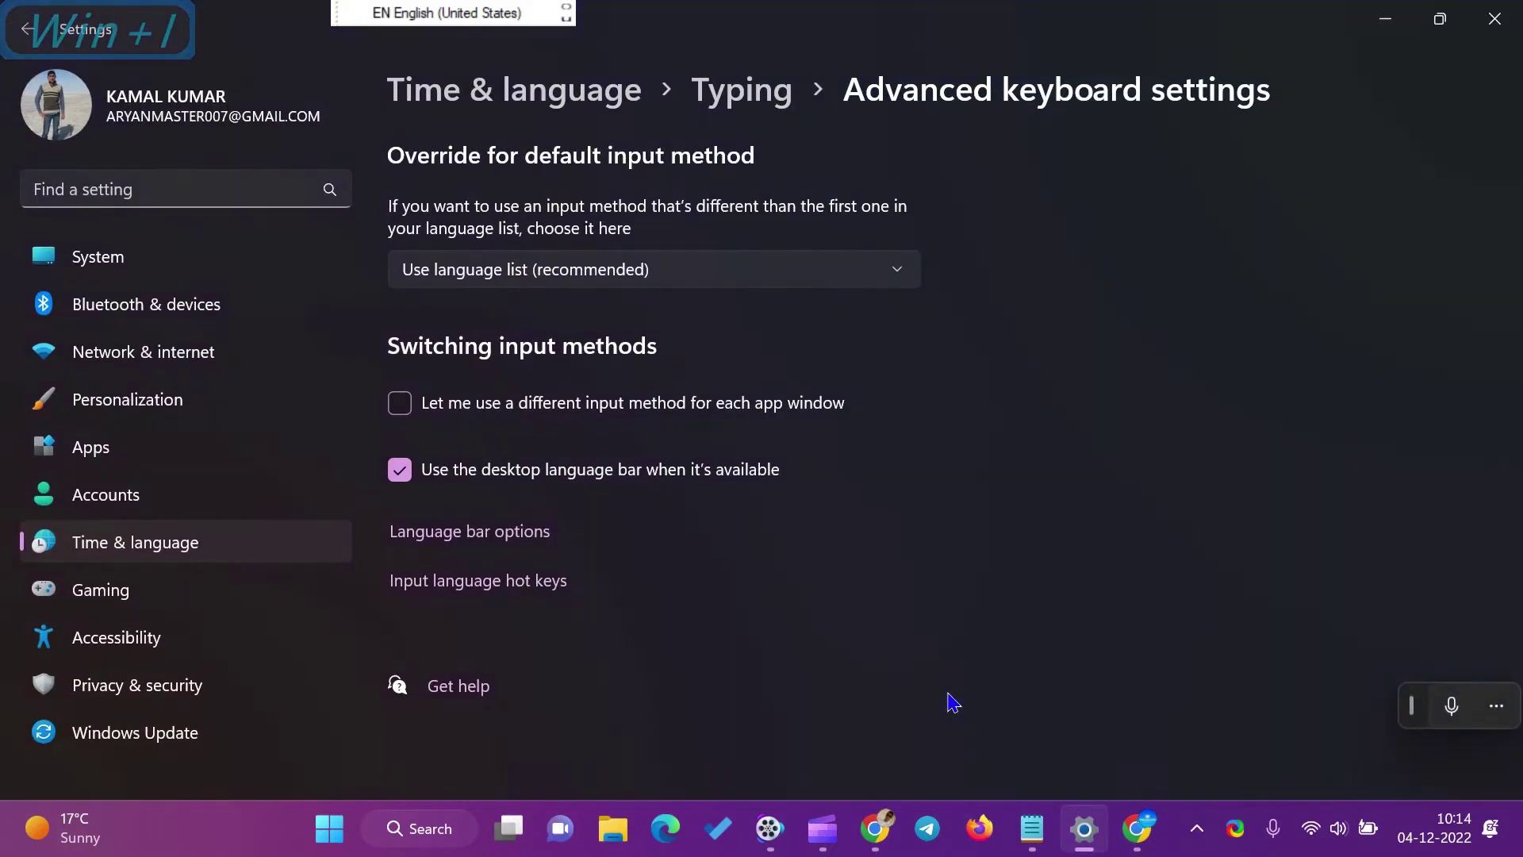
# Step: Navigate to Time & language > Typing > Advanced keyboard settings showing the desktop language bar option
pyautogui.click(95, 265)
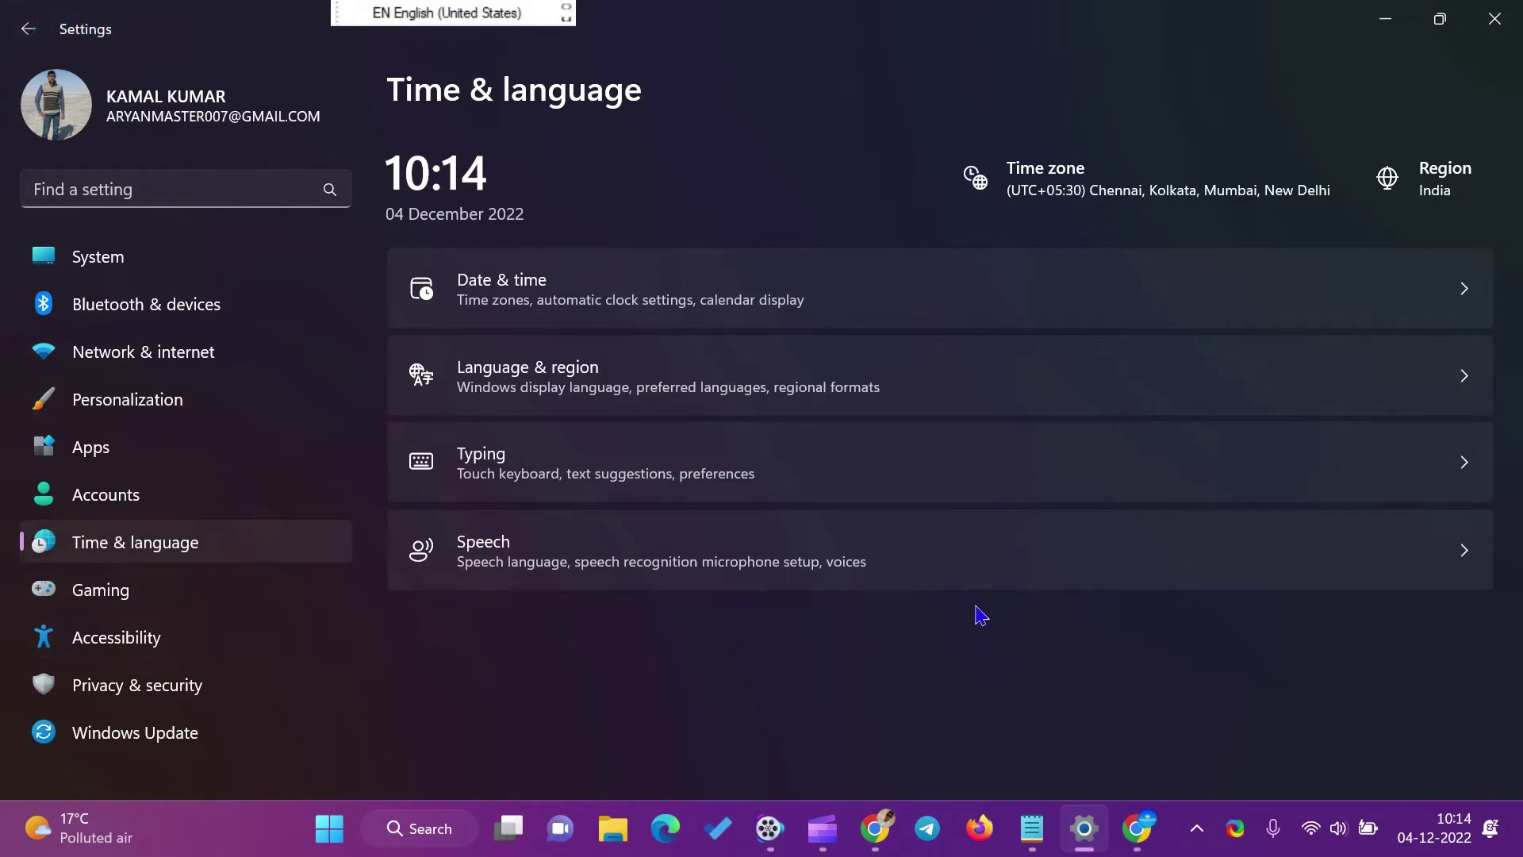
pyautogui.click(1090, 481)
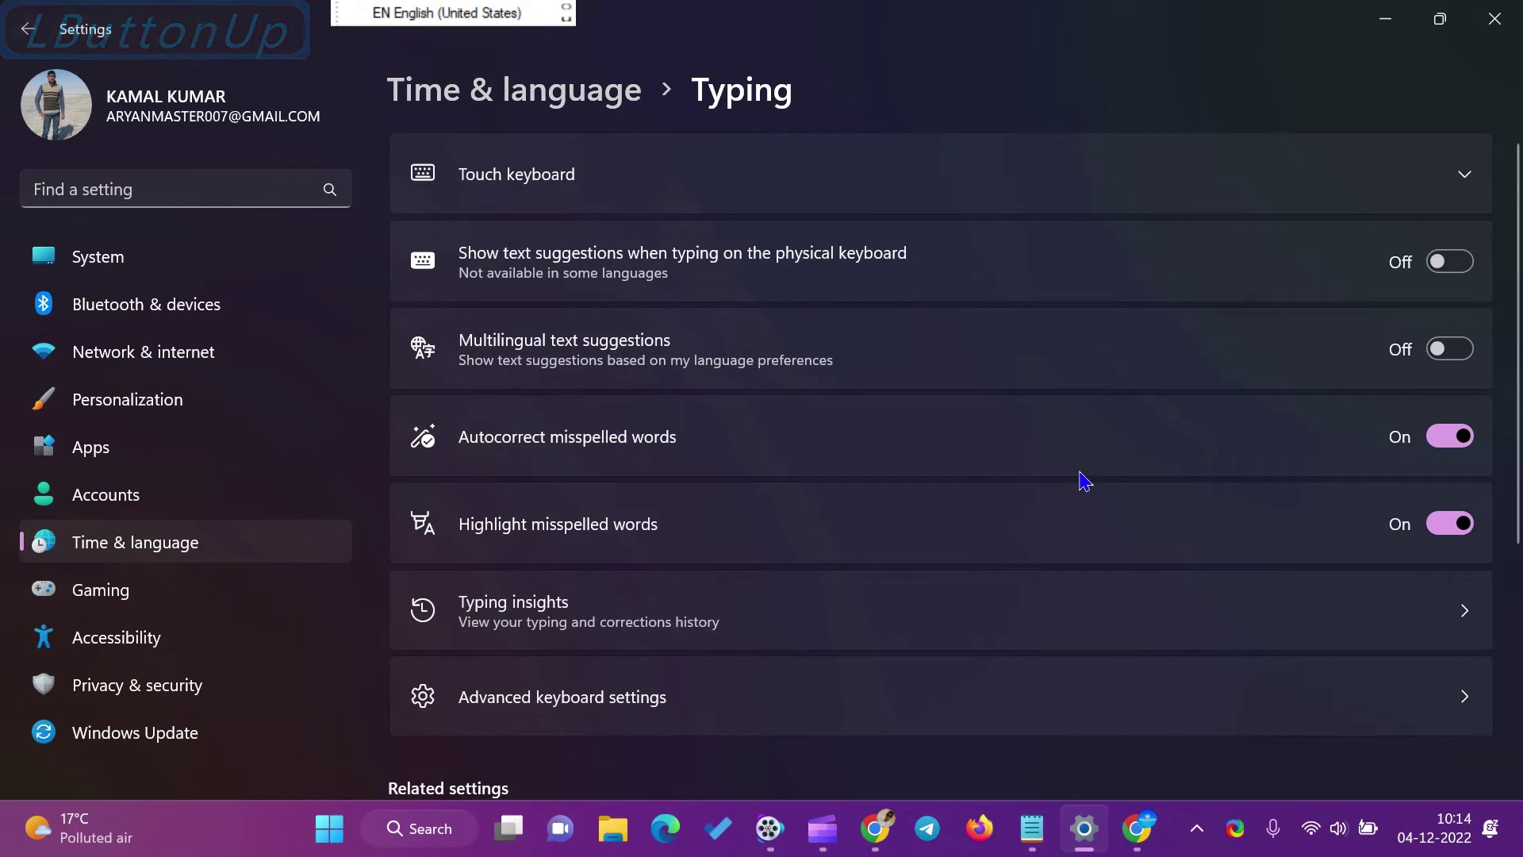
pyautogui.click(1055, 704)
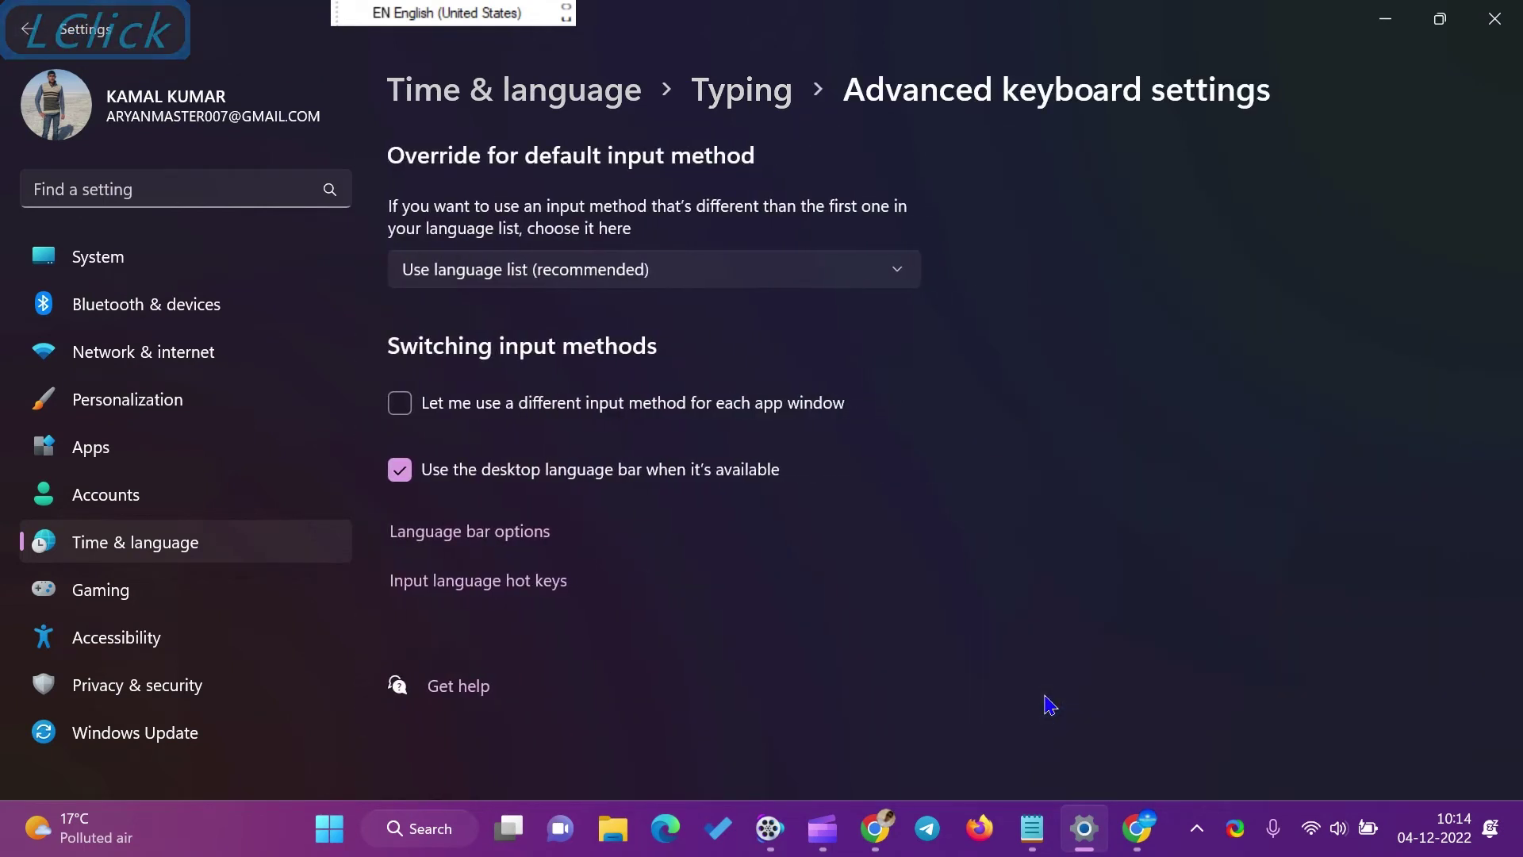
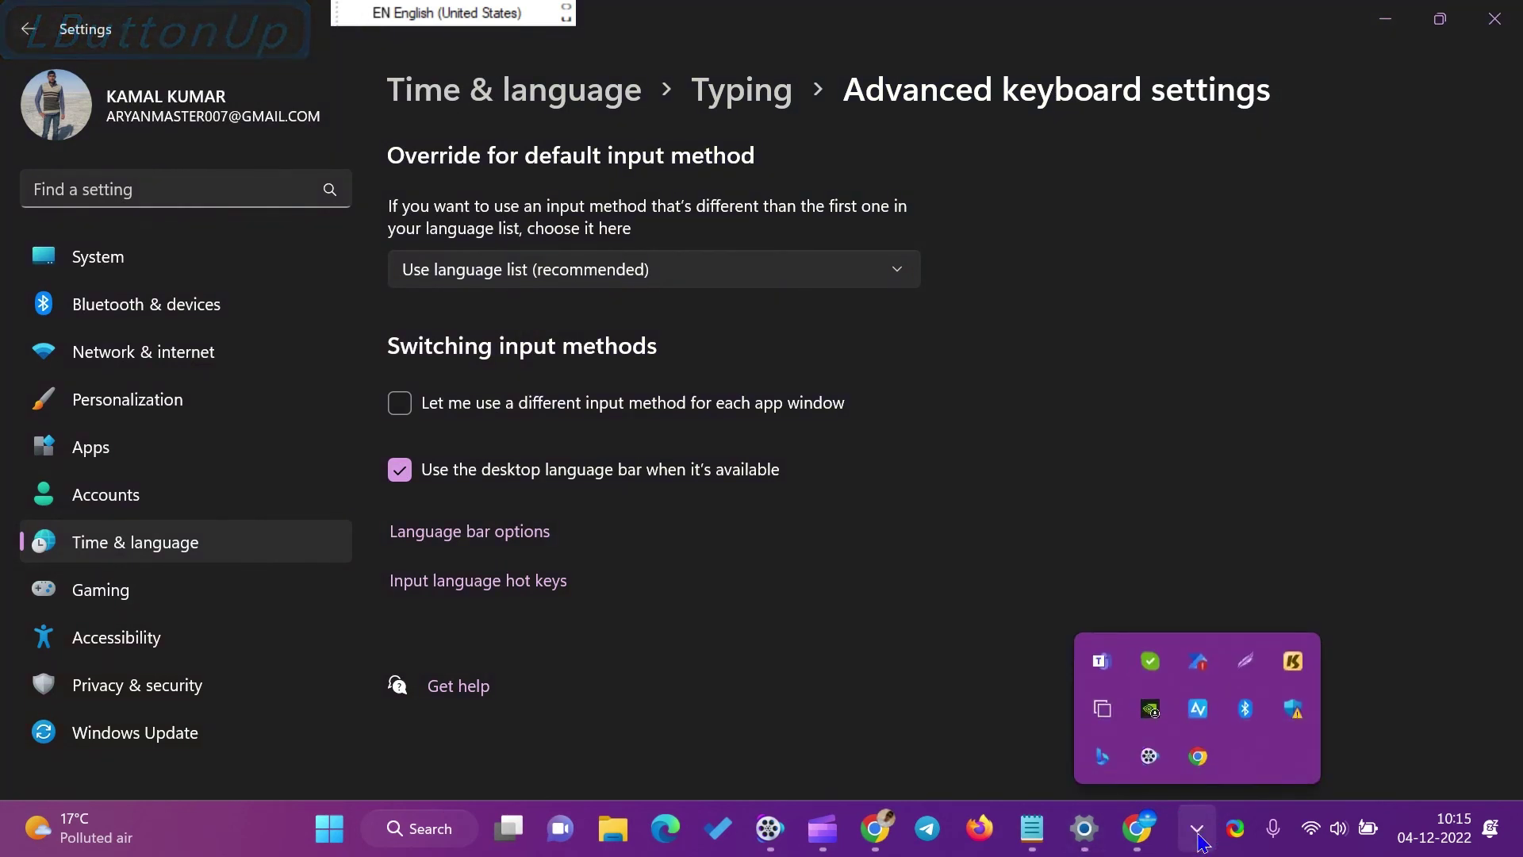
# Step: Collapse the system tray overflow to return to the desktop view
pyautogui.click(1209, 843)
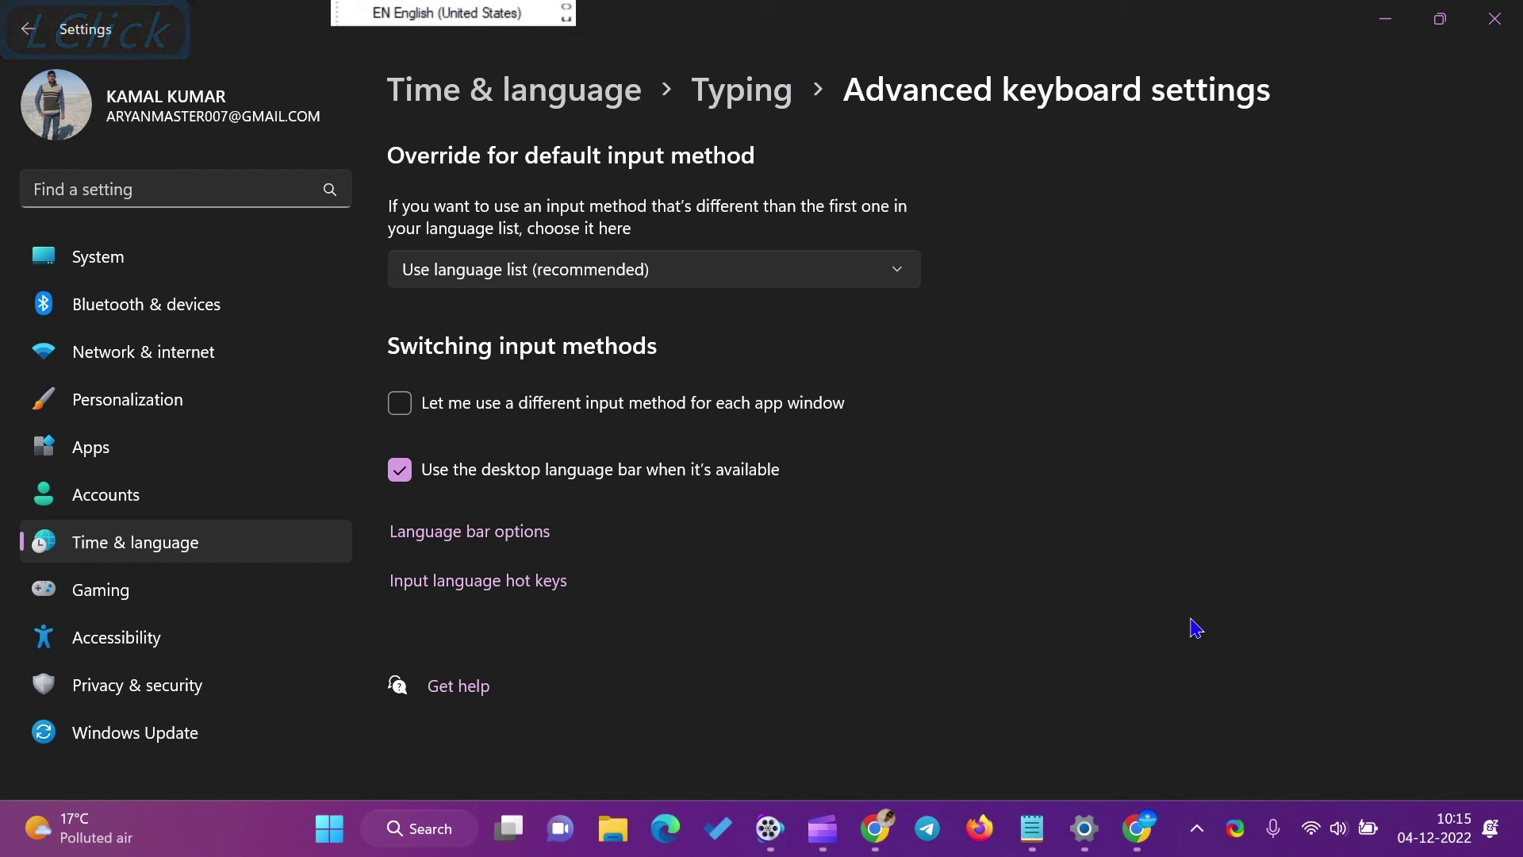